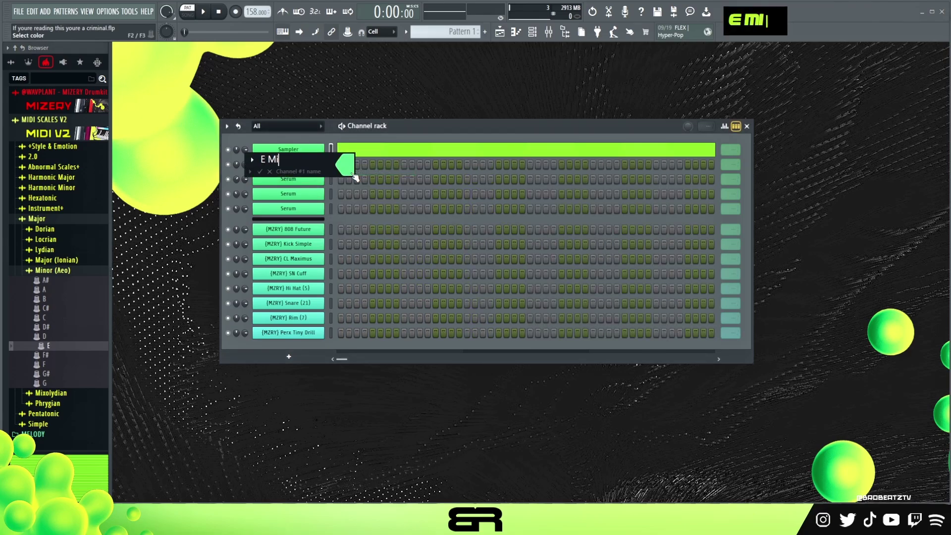
Rename the first Sampler channel to 'E Minor'.
text(or)
key(Return)
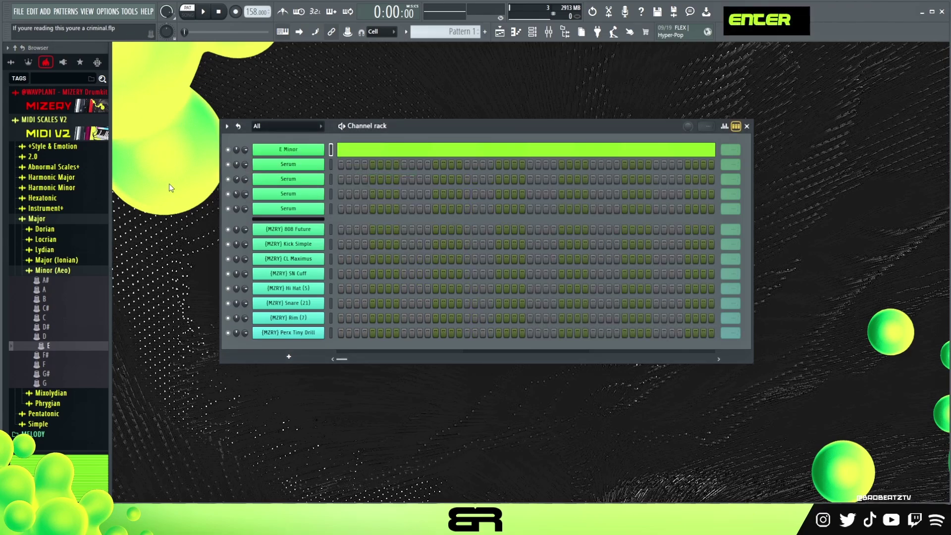
Bring up the Serum synth of a Serum channel and search its presets.
double_click(283, 168)
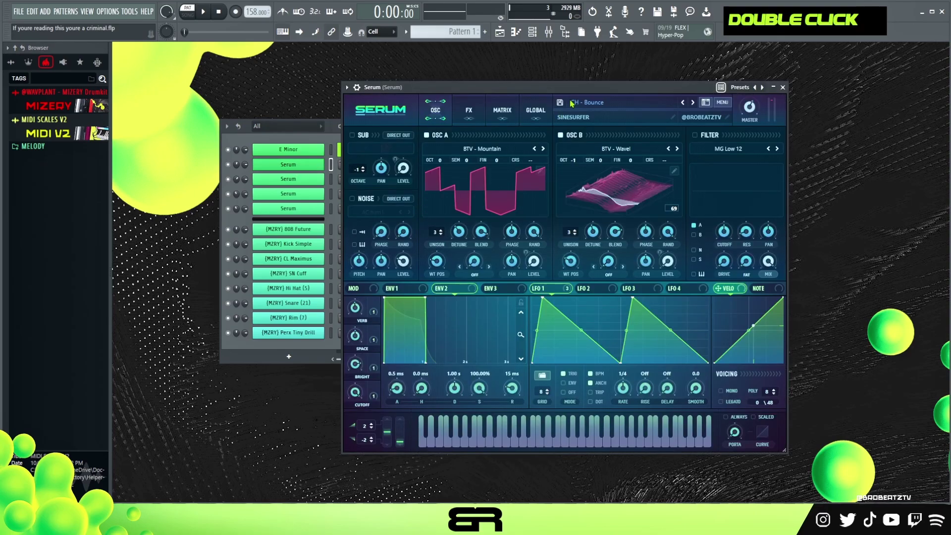
double_click(516, 436)
text(shr)
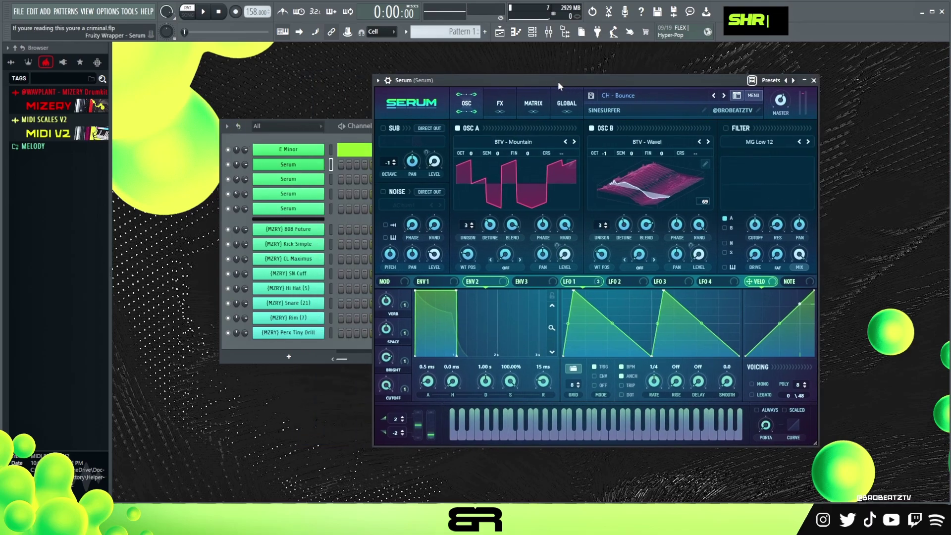
Write an E-minor chord (E4, B4, F#5, G5, B5) in the Serum piano roll and audition it repeatedly.
right_click(318, 173)
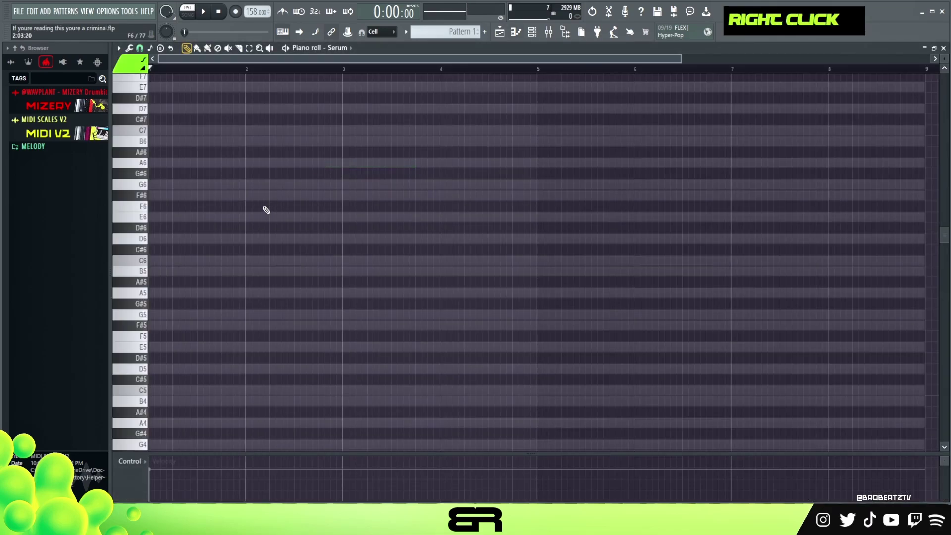
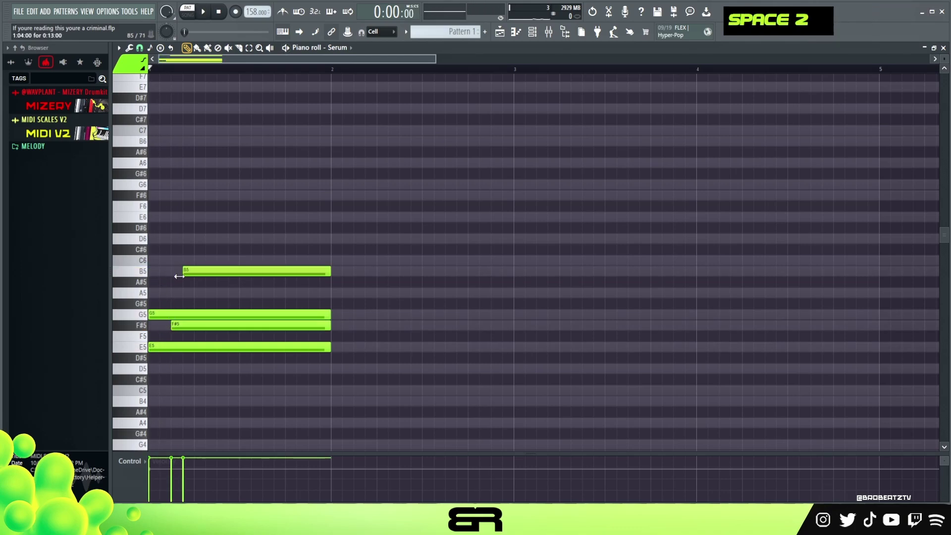
key(space)
key(space)
key(space)
key(space)
key(space)
key(space)
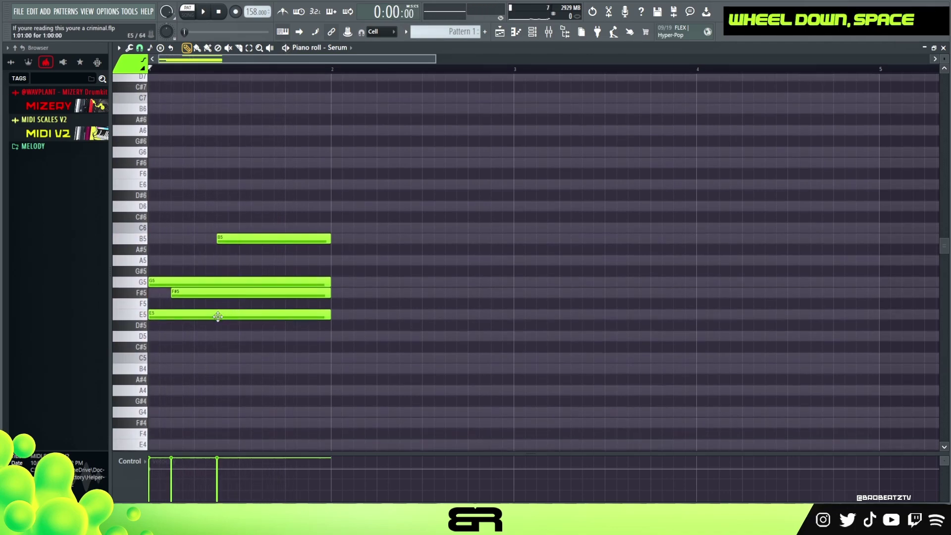
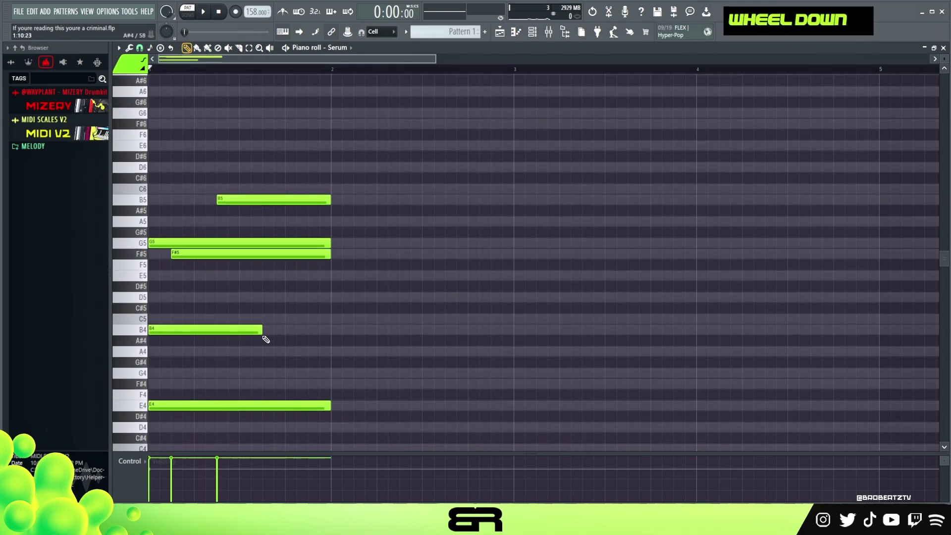
key(space)
key(space)
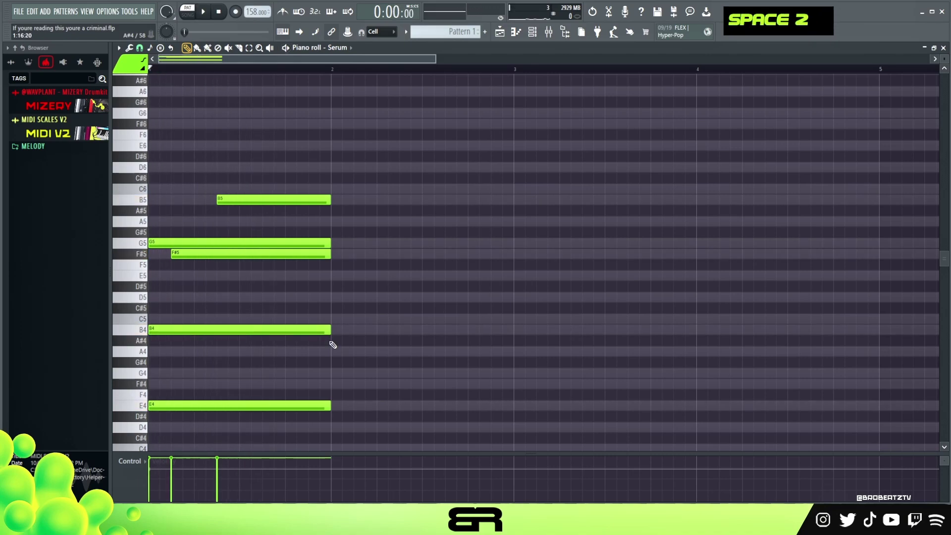
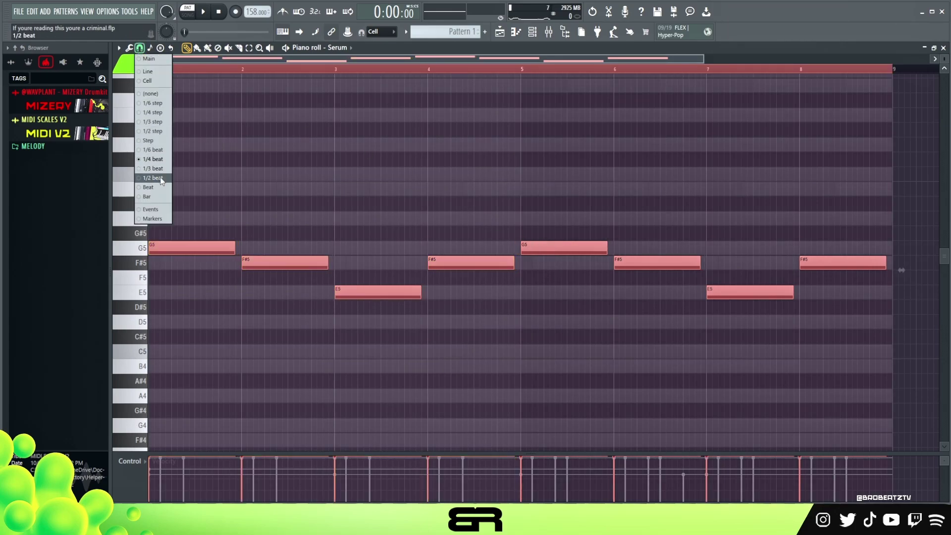
Set note snap to 1/2 beat, stretch all melody notes to full bars and play them back.
right_click(298, 172)
click(839, 241)
key(ctrl+a)
right_click(285, 215)
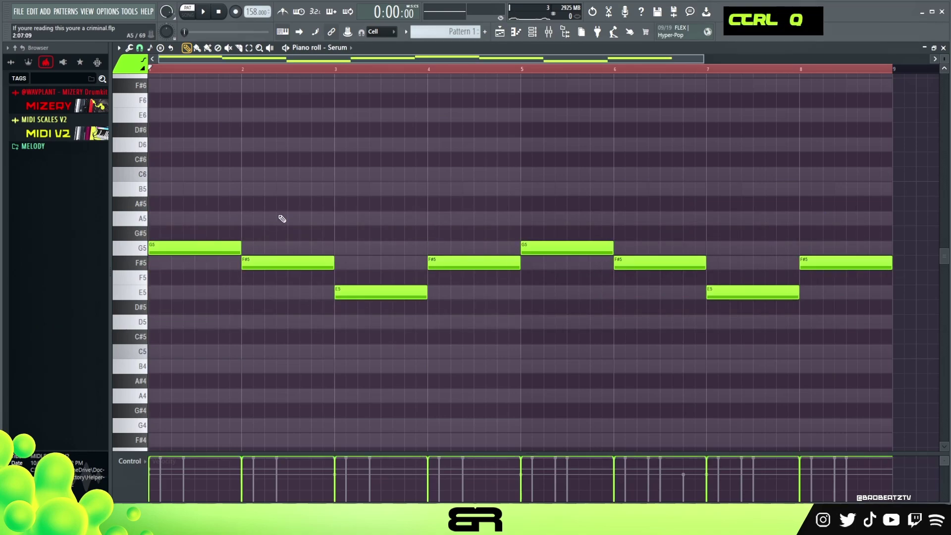
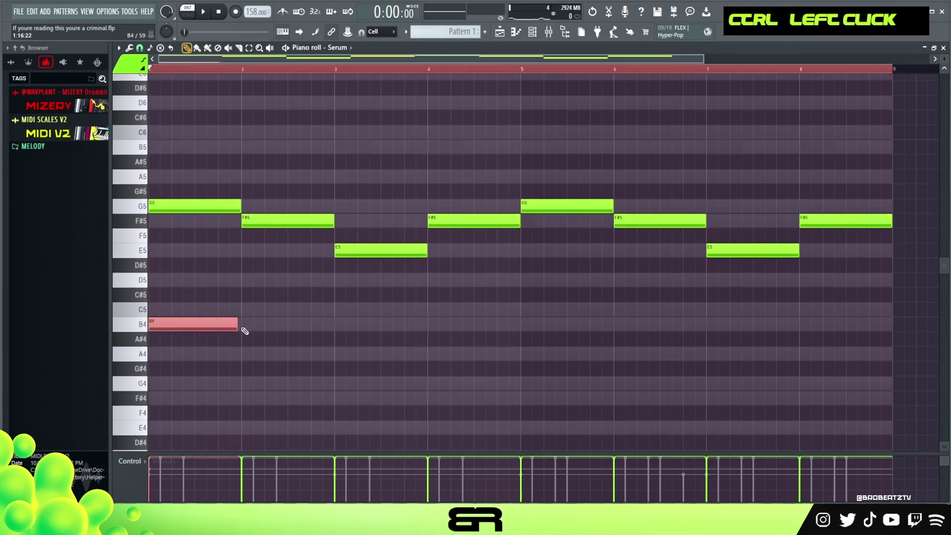
key(space)
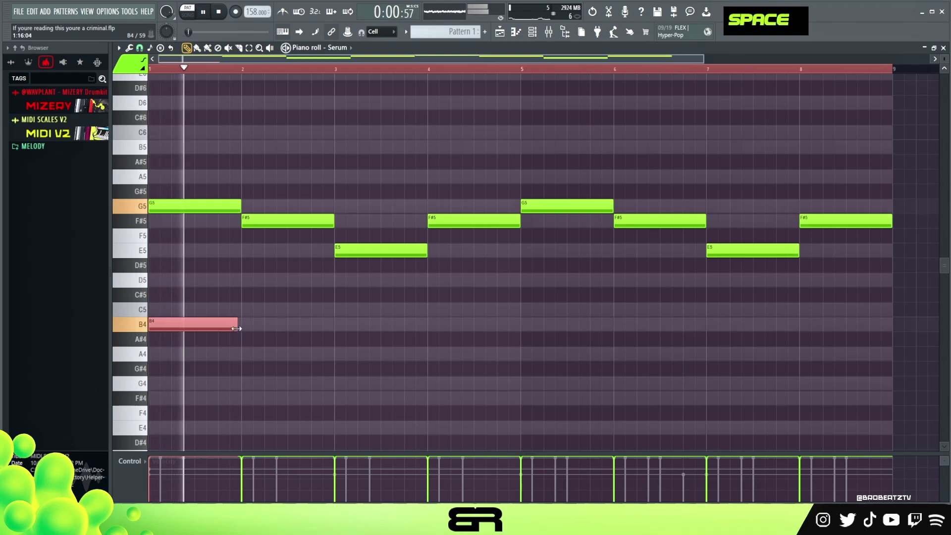
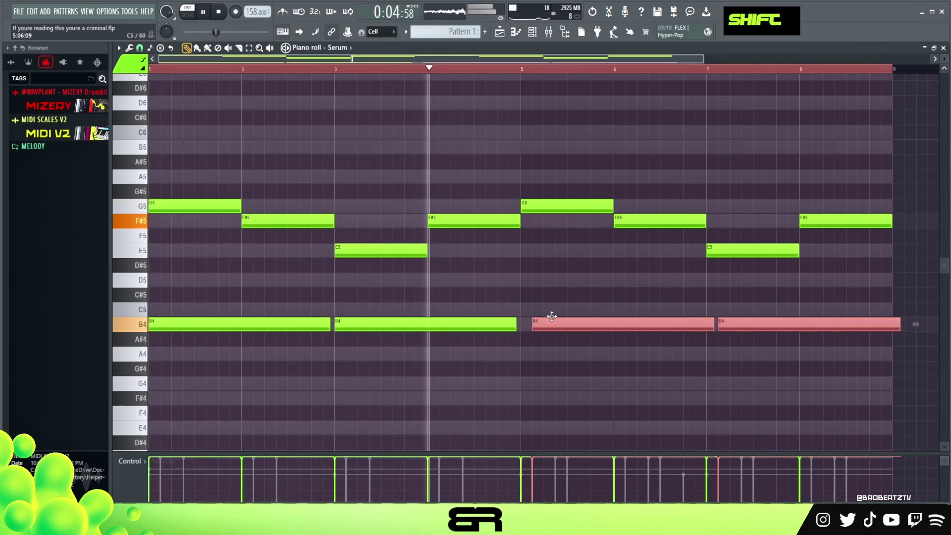
Add sustained B4 notes under the melody as two four-bar notes spanning eight bars.
right_click(551, 305)
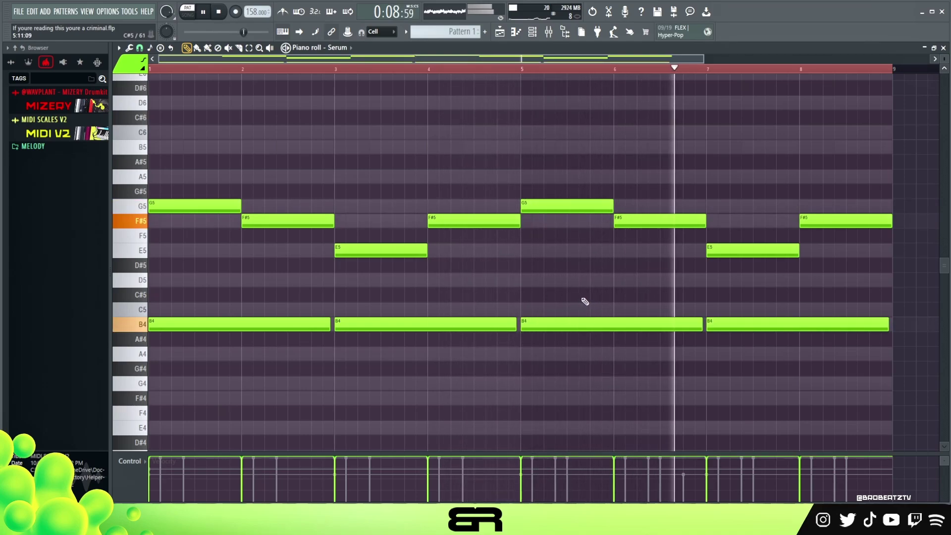
key(space)
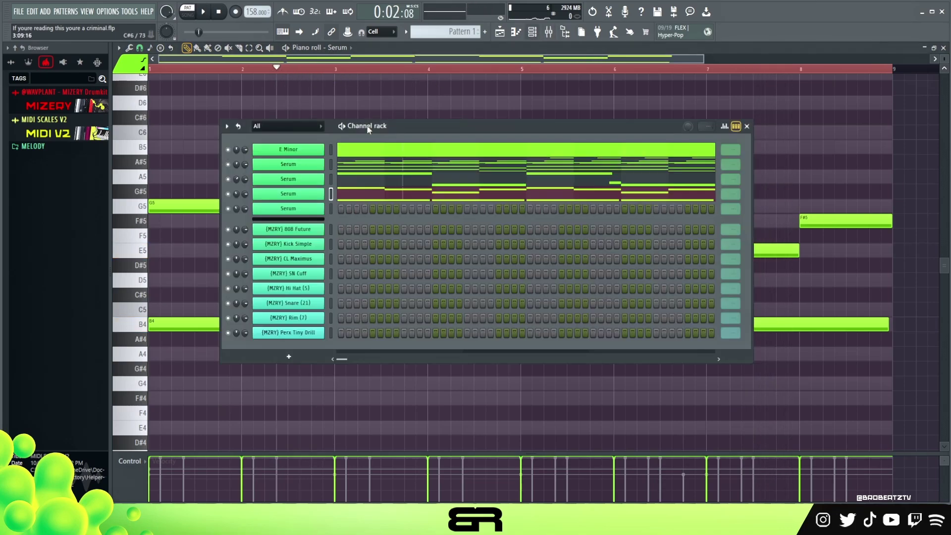
right_click(200, 161)
key(space)
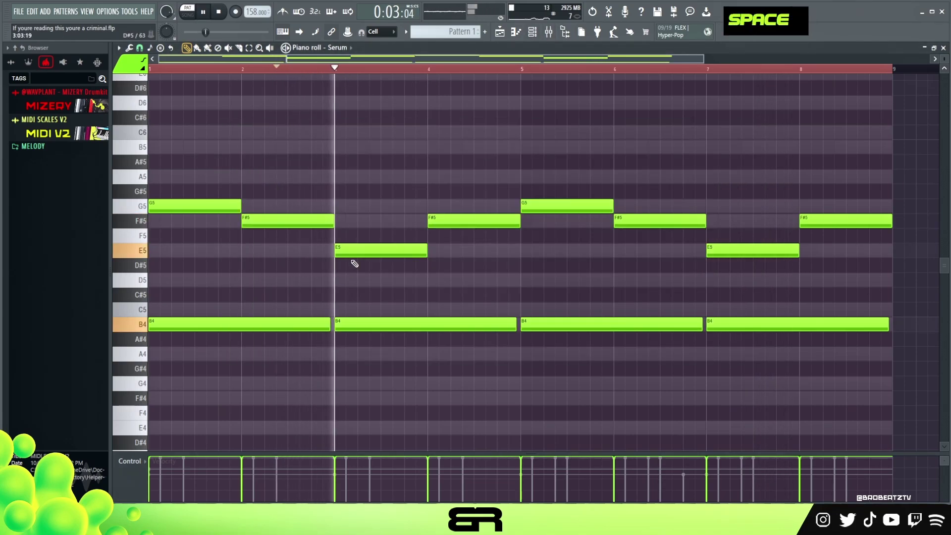
key(space)
right_click(390, 313)
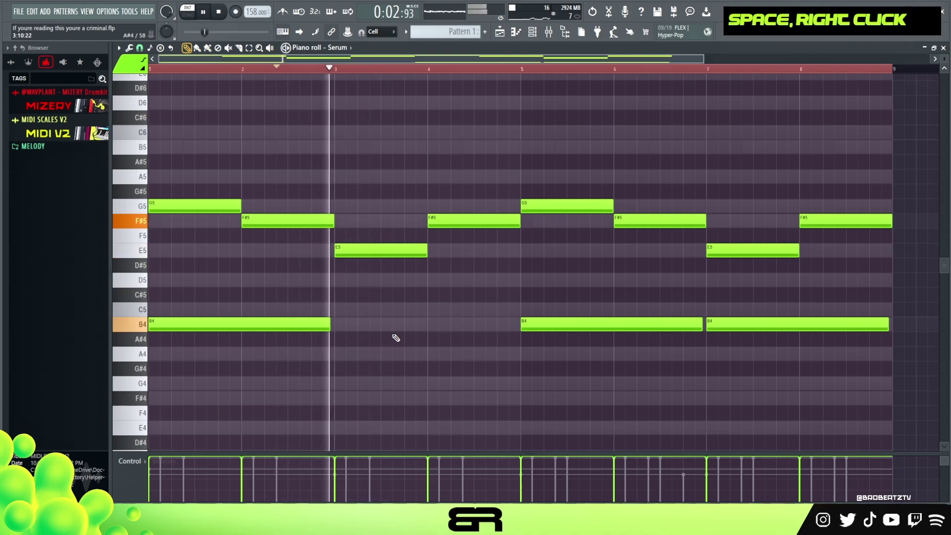
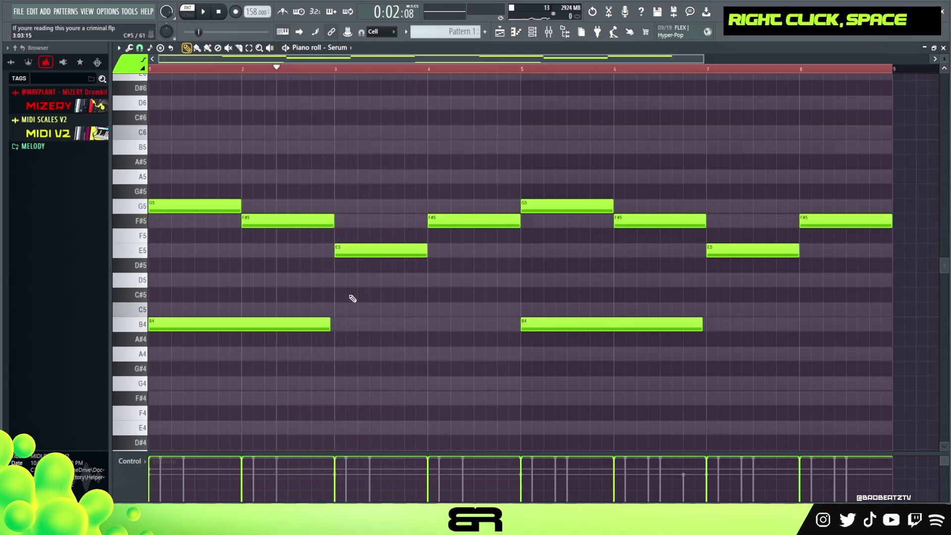
click(302, 330)
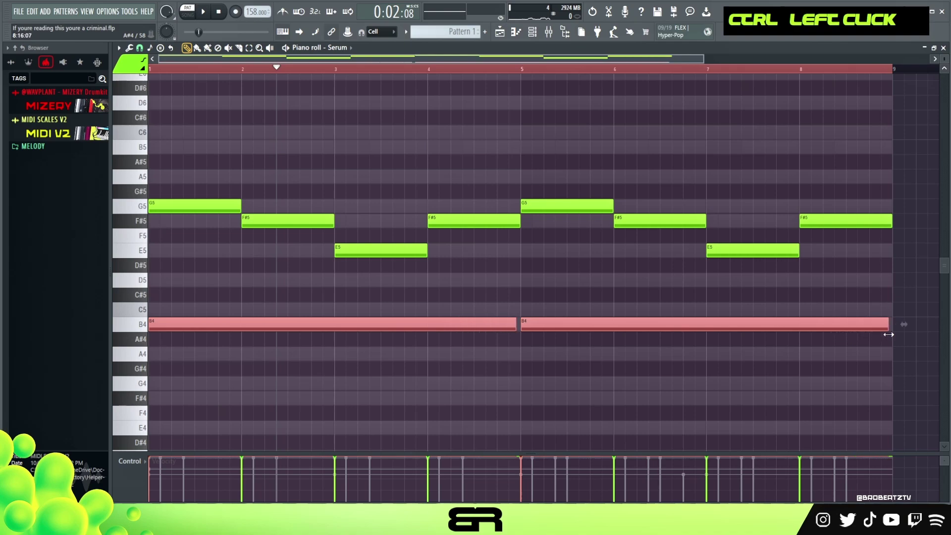
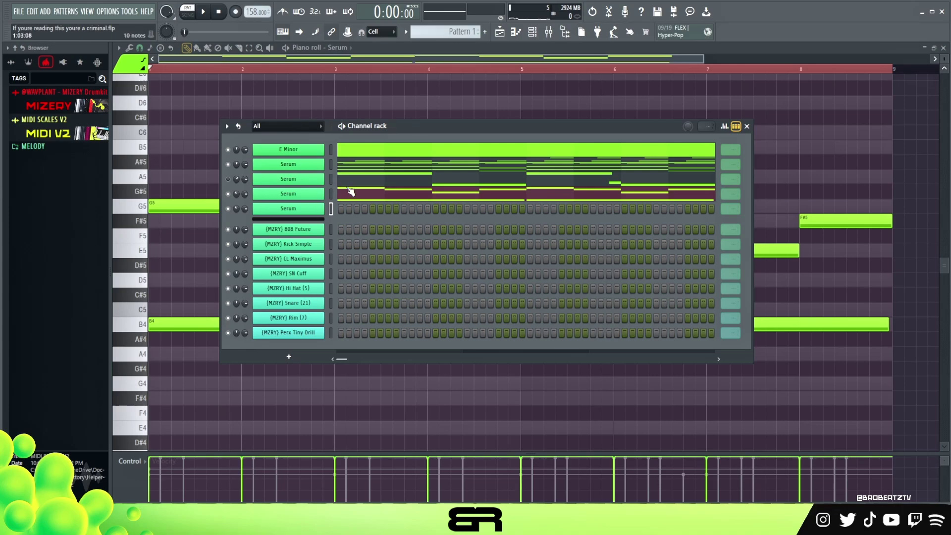
Bring up the chord channel's piano roll from the channel rack.
click(175, 139)
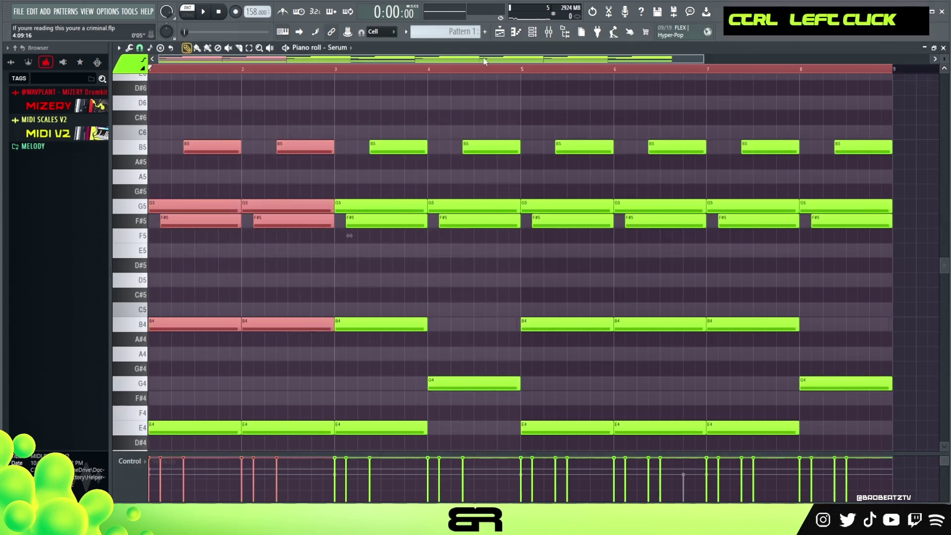
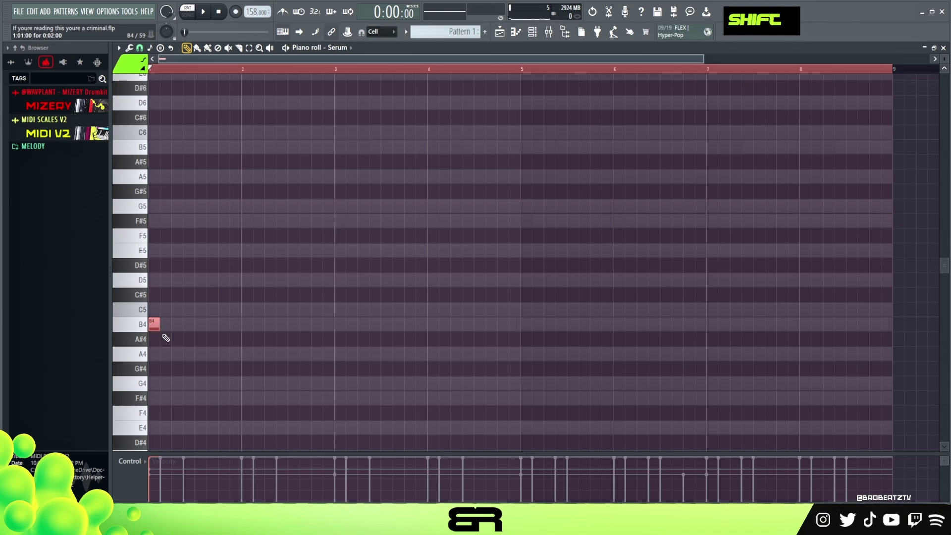
Draw a short B4–E5–F#5–G5 arpeggio in bar 1 and play it back.
key(shift+2)
click(156, 324)
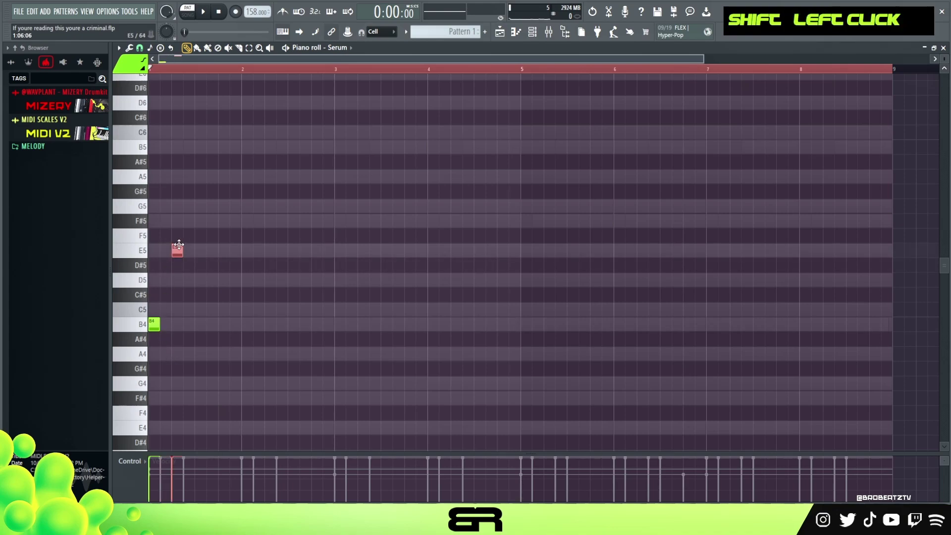
click(180, 246)
click(179, 252)
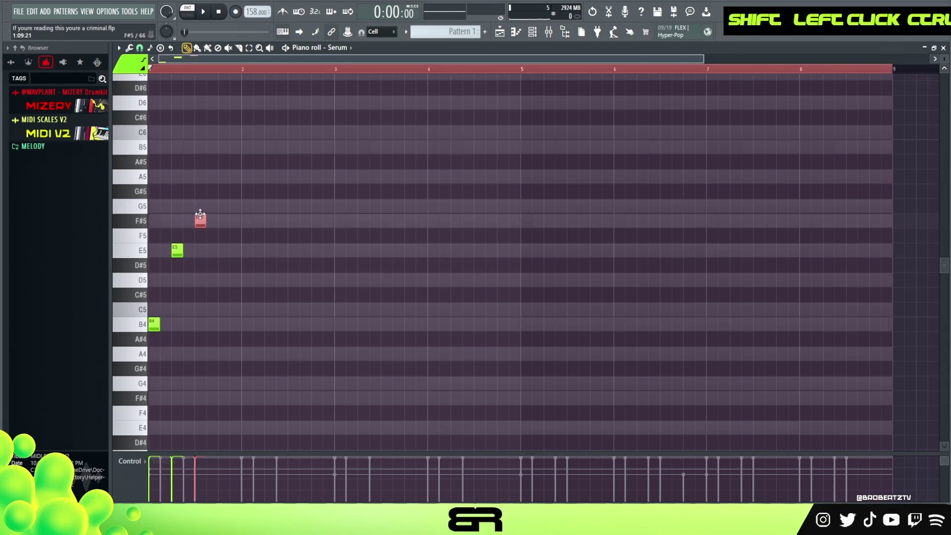
click(200, 219)
key(space)
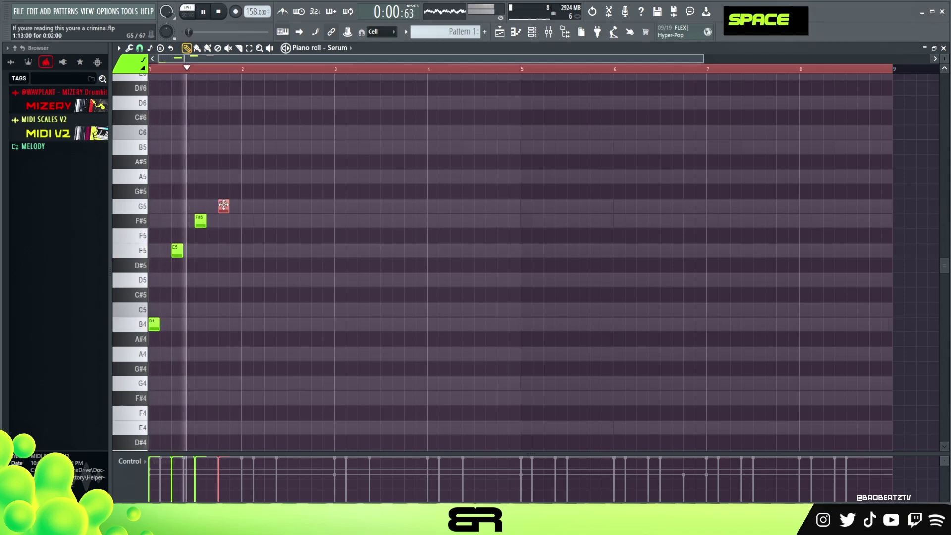
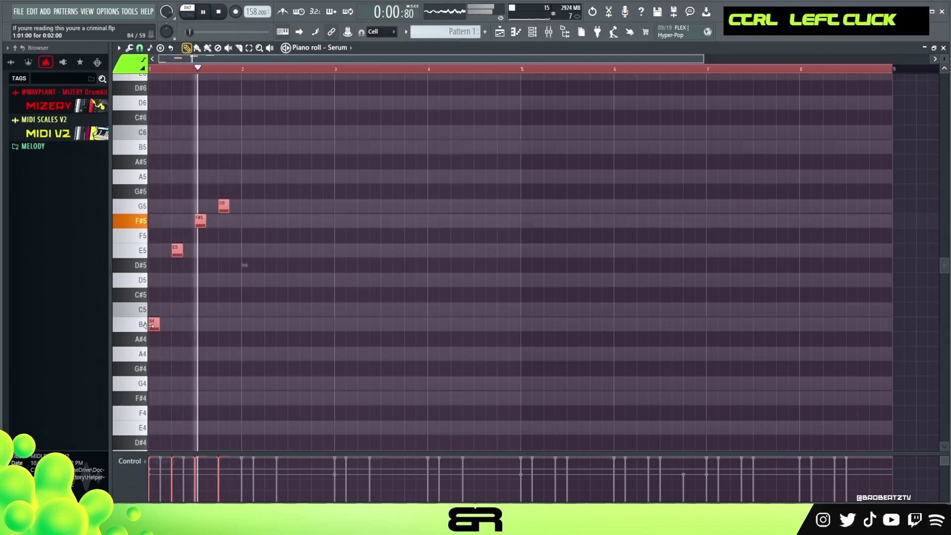
Repeat the four-note arpeggio every bar to fill eight bars.
click(158, 324)
key(shift+space)
right_click(325, 333)
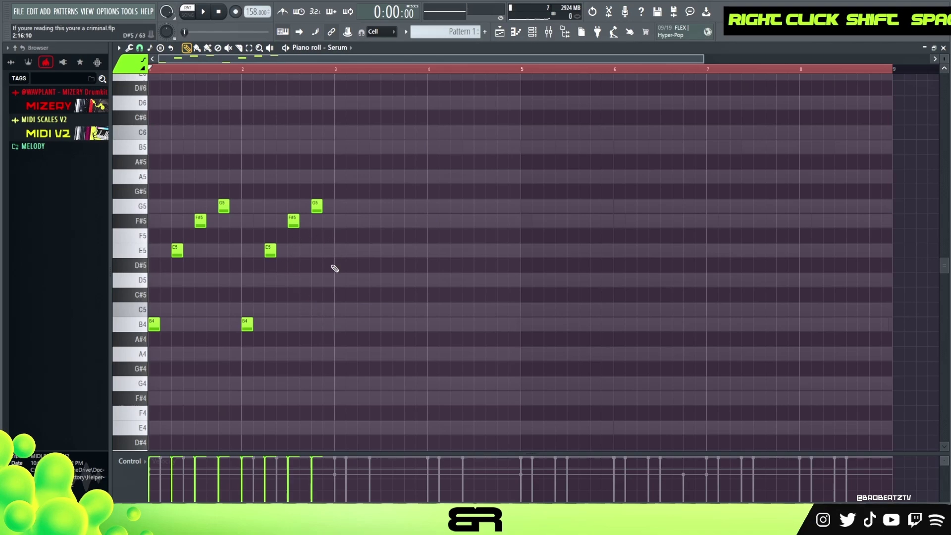
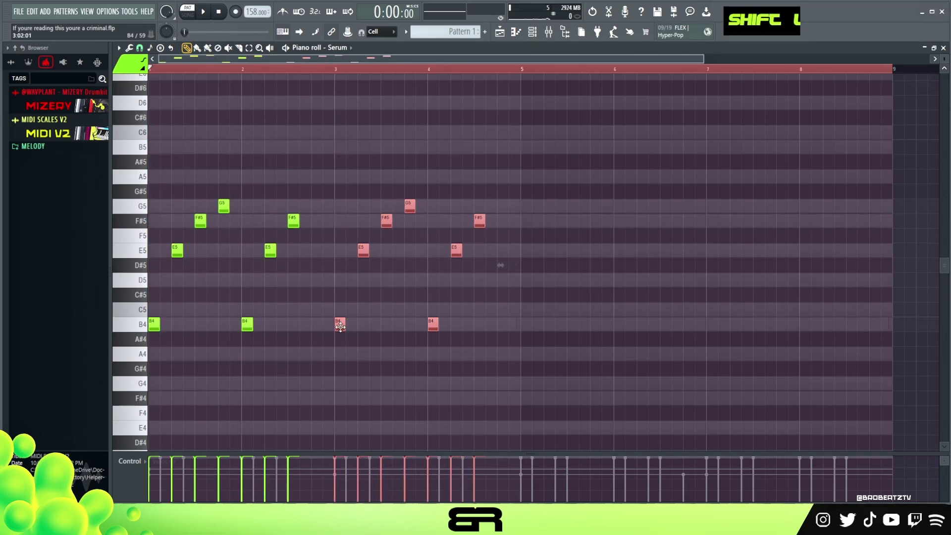
key(ctrl+a)
click(153, 325)
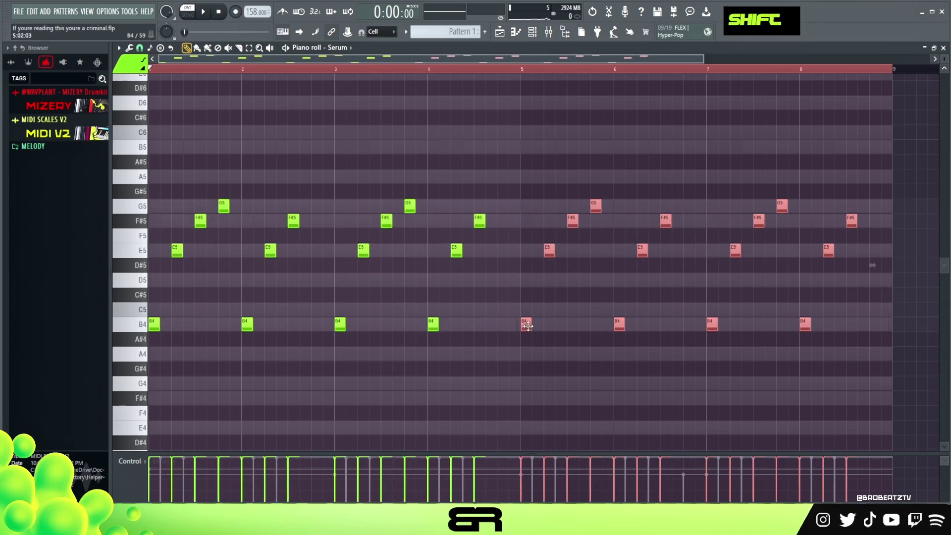
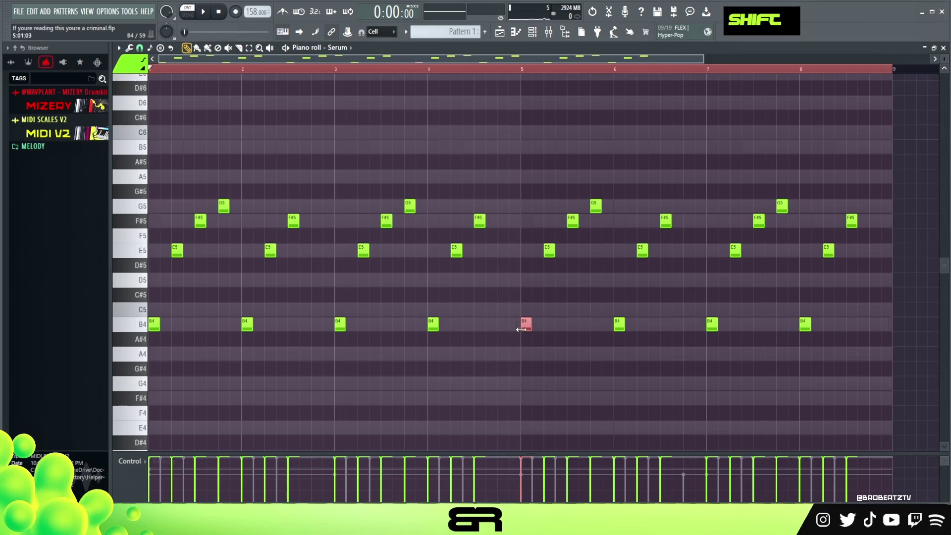
Return to the slow lead melody and add a B5 note at bar 5.
right_click(490, 288)
click(535, 315)
click(532, 323)
key(ctrl+Up)
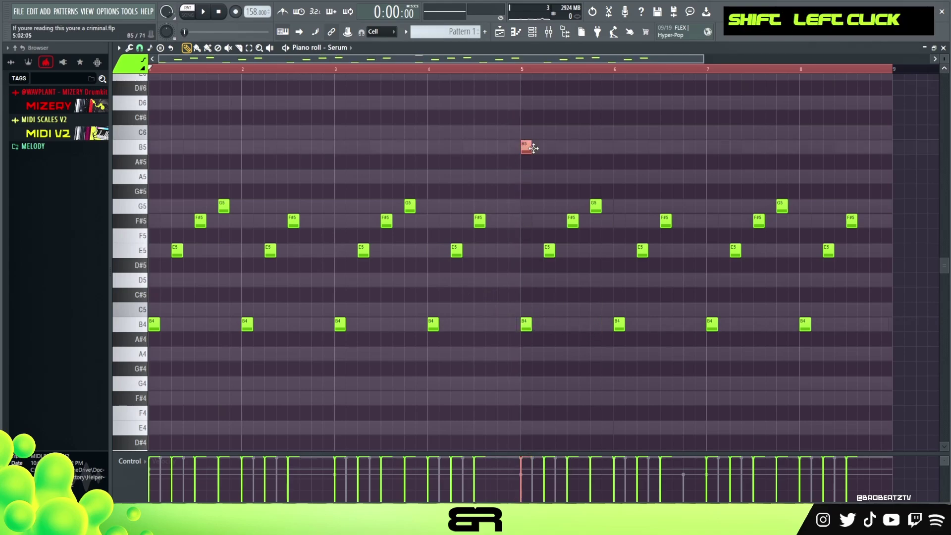